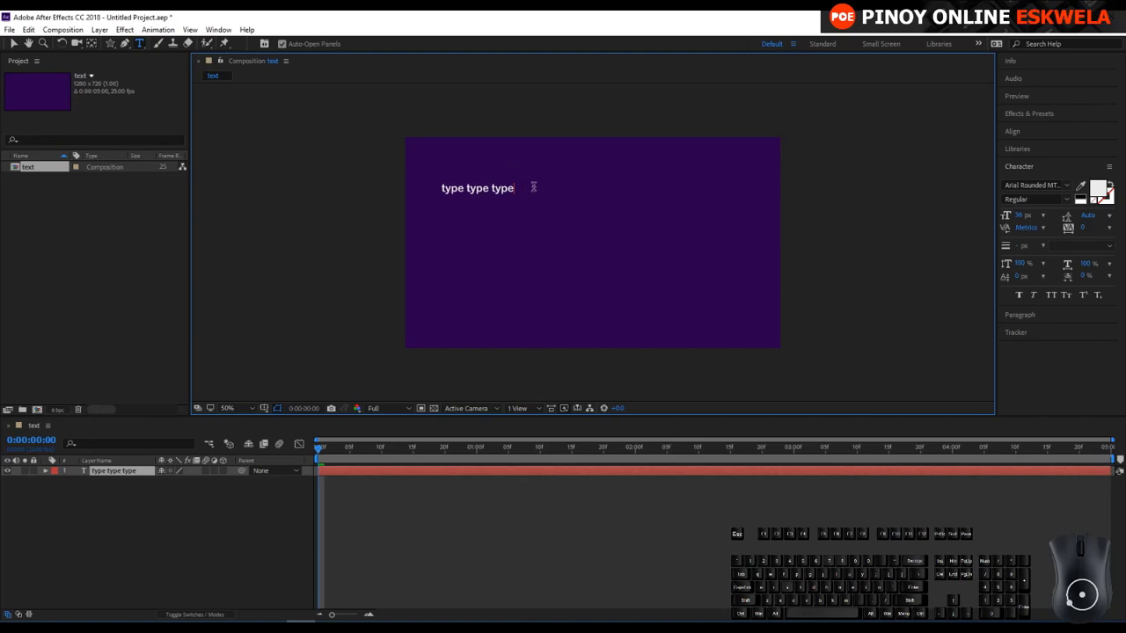
- Commit the 'type type type' line to end text editing
{"action": "key", "text": "ctrl+Return"}
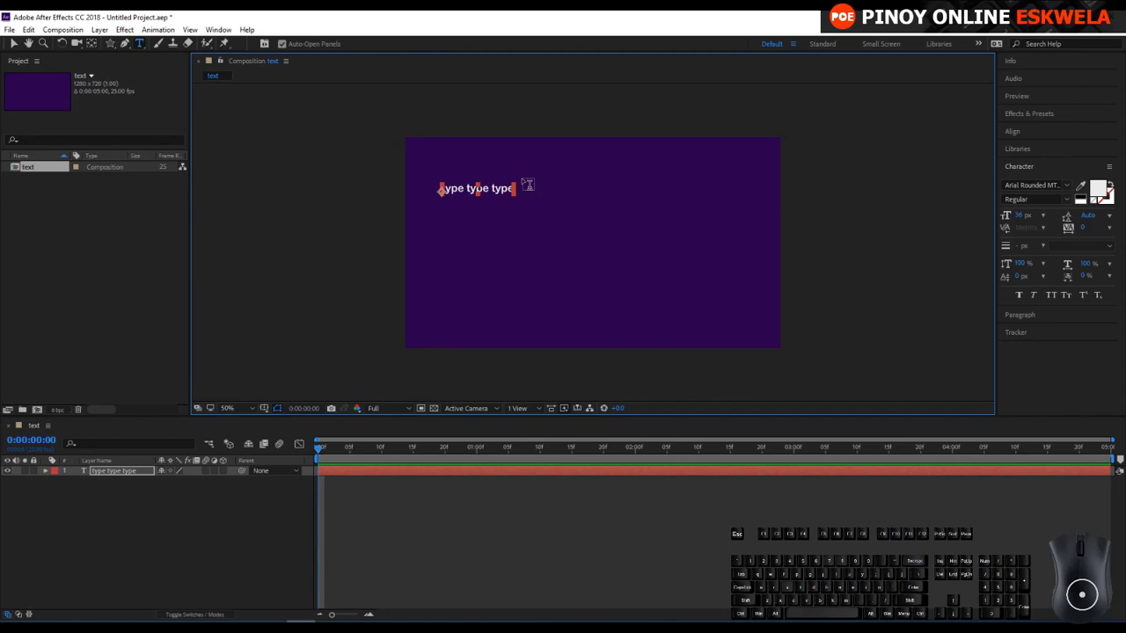
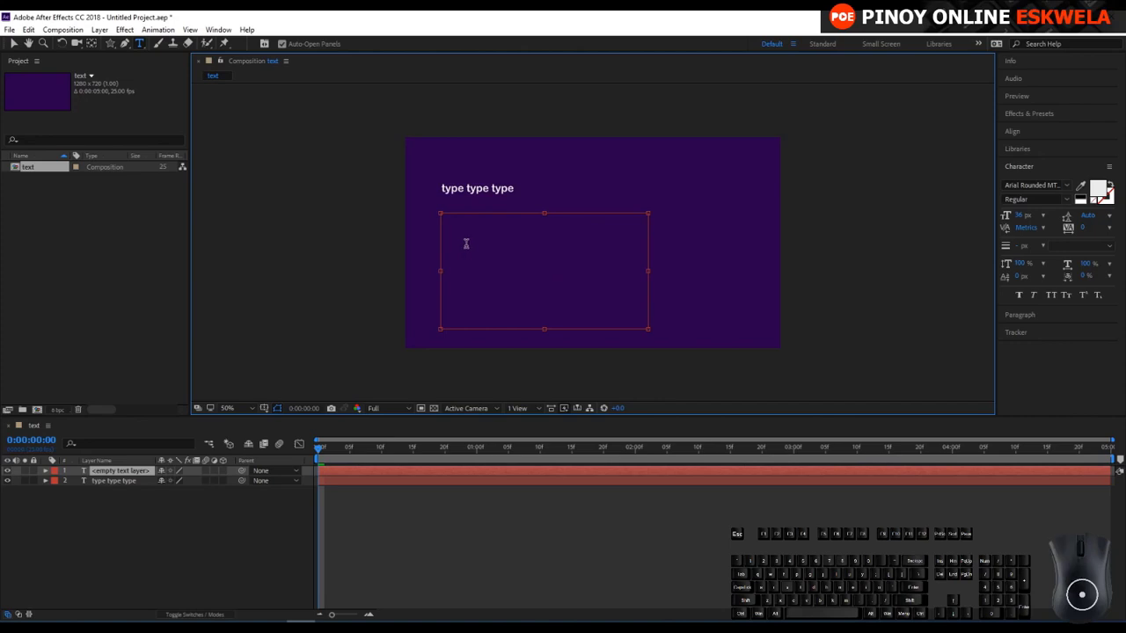
- Write wrapping 'type type type' words into the new paragraph box
{"action": "key", "text": "BackSpace"}
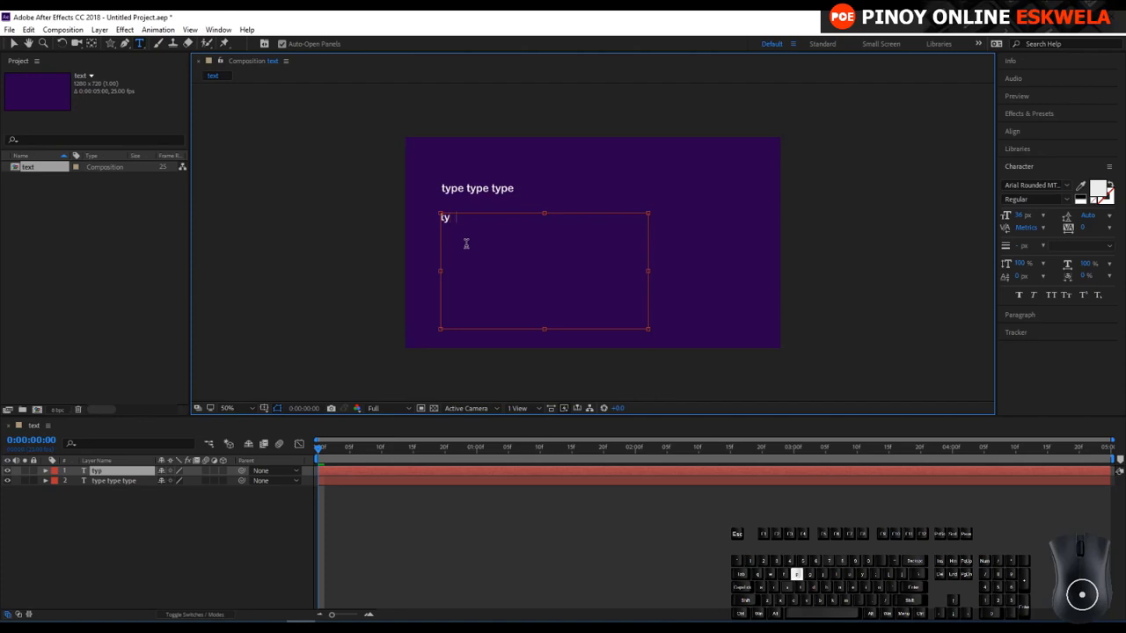
{"action": "key", "text": "space"}
{"action": "key", "text": "space"}
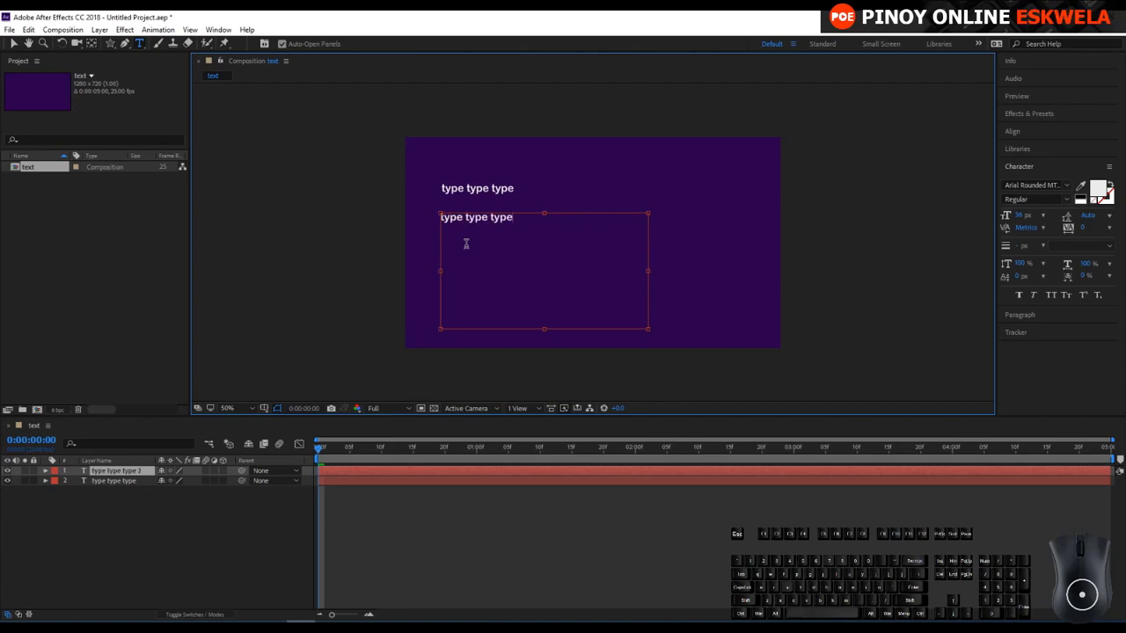
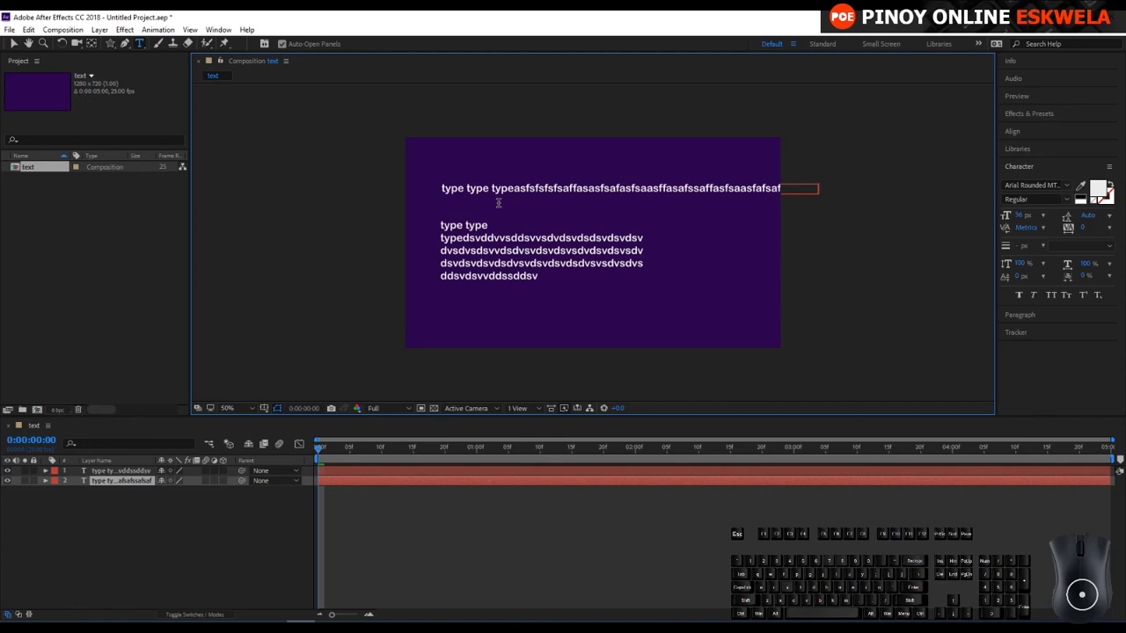
- Break the first text onto new lines and marquee-select both text layers
{"action": "key", "text": "Return"}
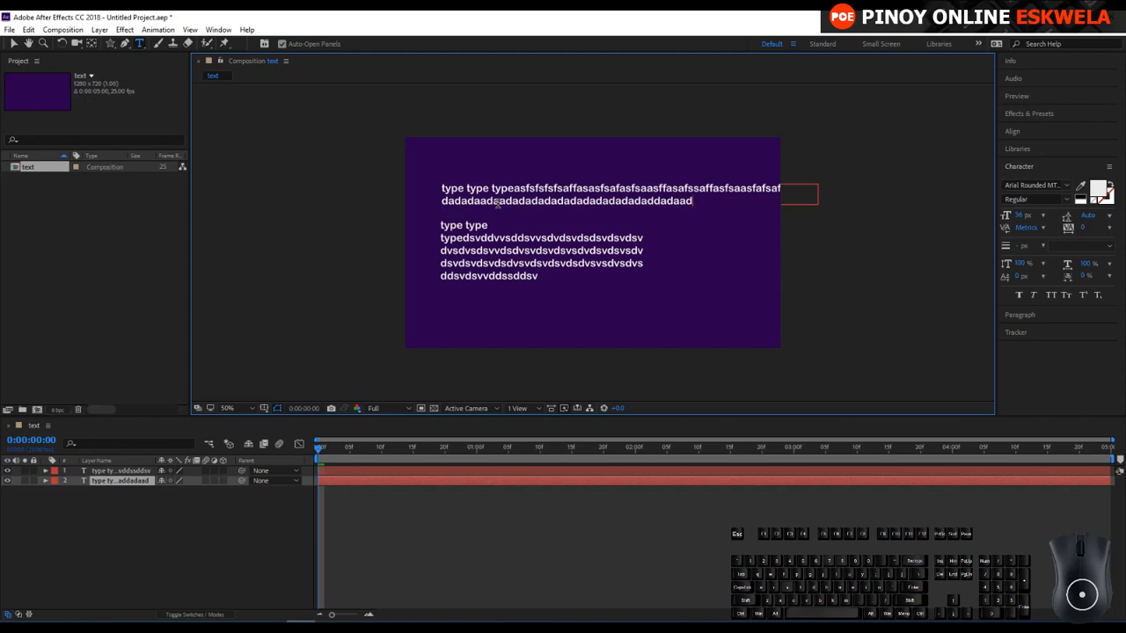
{"action": "key", "text": "Return"}
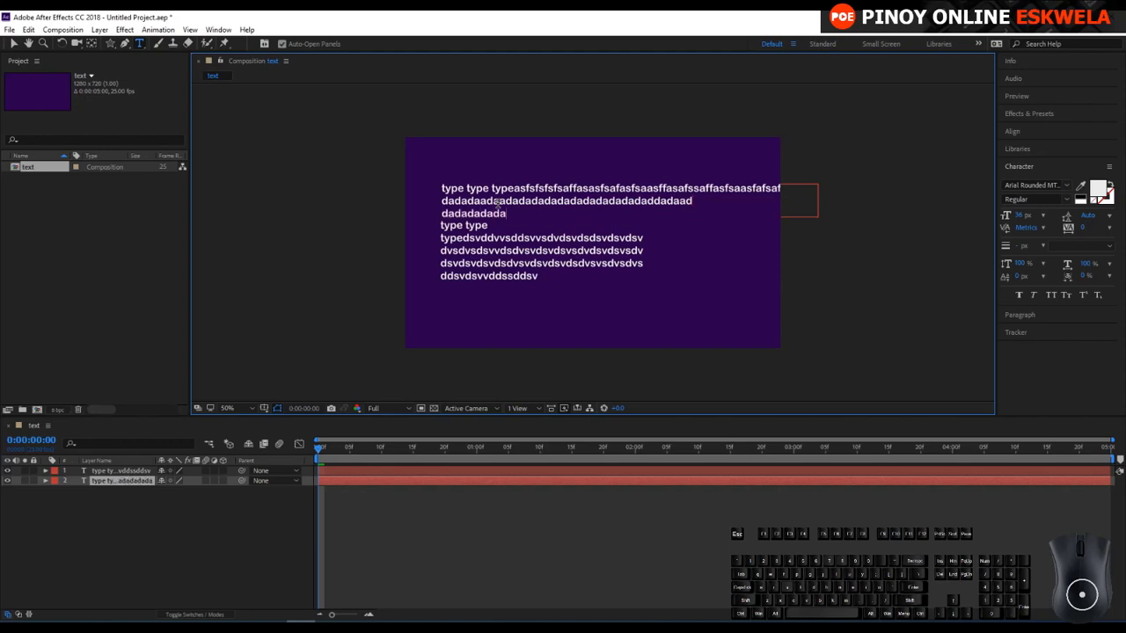
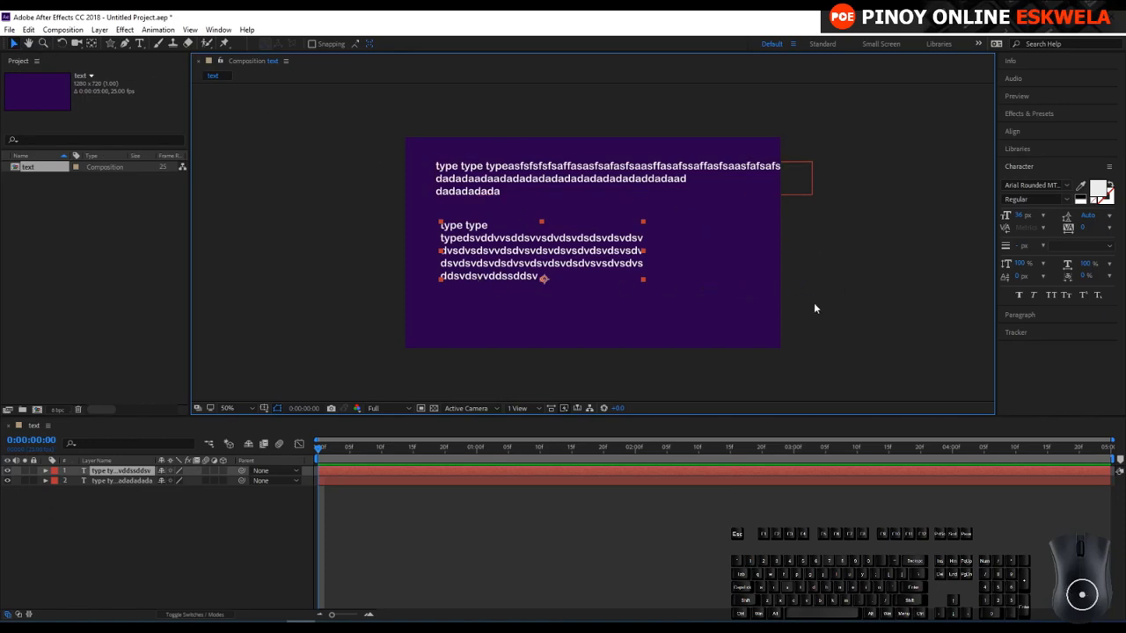
{"action": "left_click_drag", "start_coordinate": [852, 304], "coordinate": [500, 151]}
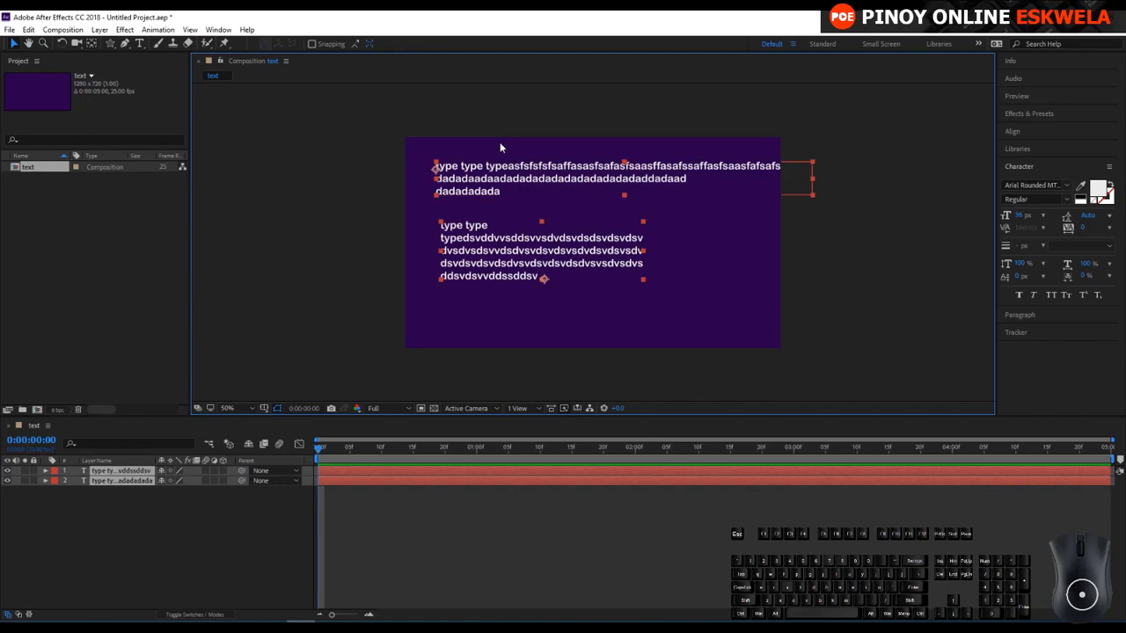
- Delete both text layers and start a fresh layer with the word 'type'
{"action": "key", "text": "BackSpace"}
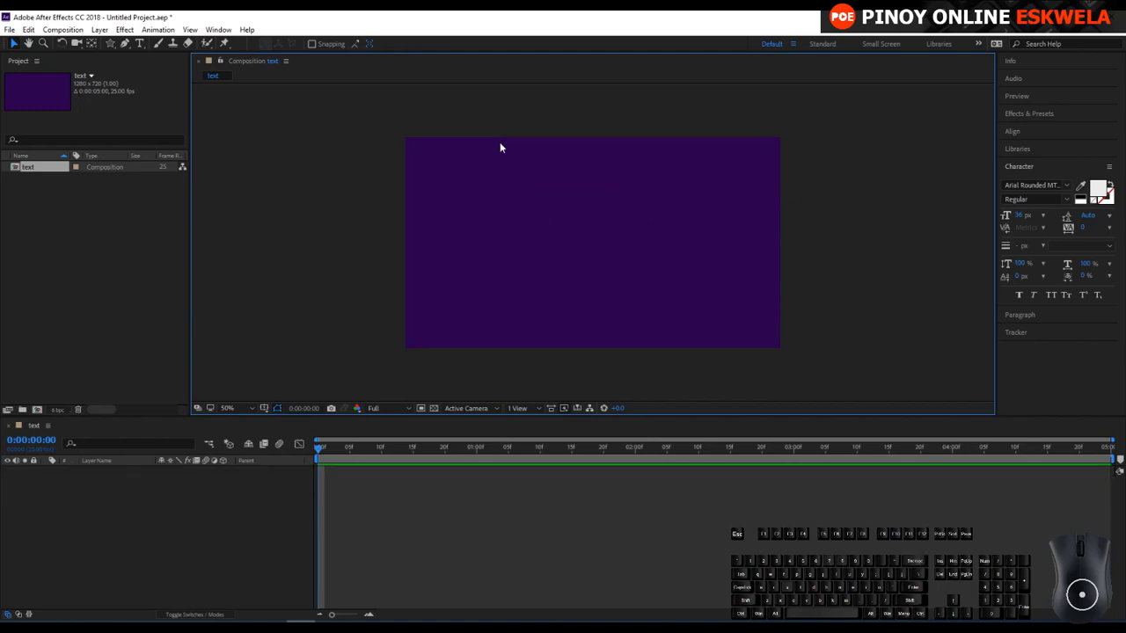
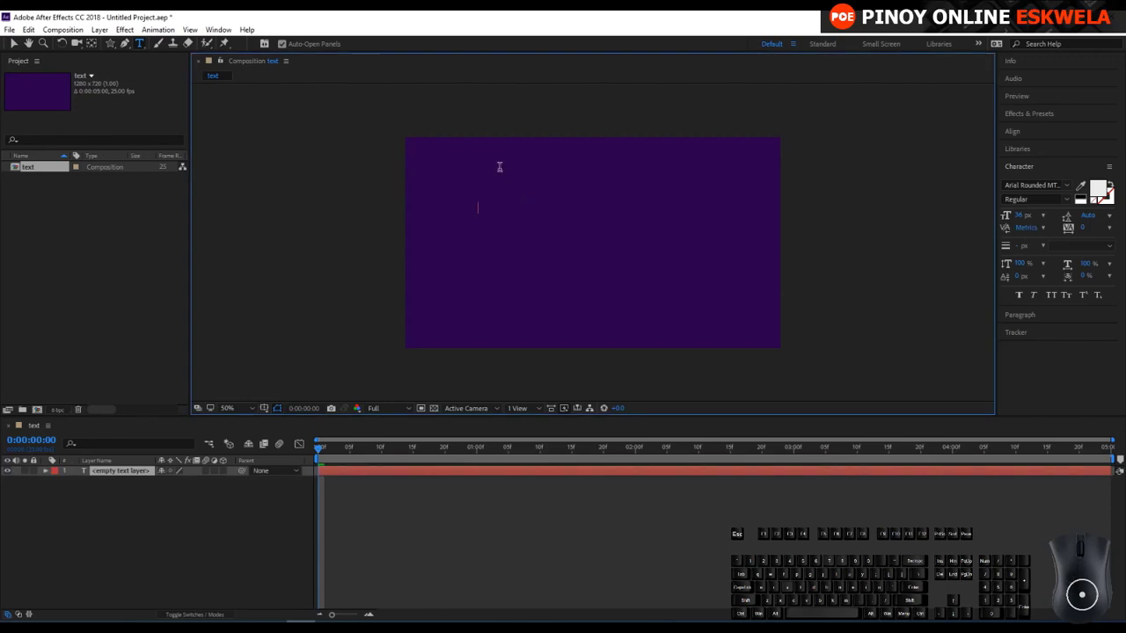
{"action": "key", "text": "r"}
{"action": "key", "text": "k"}
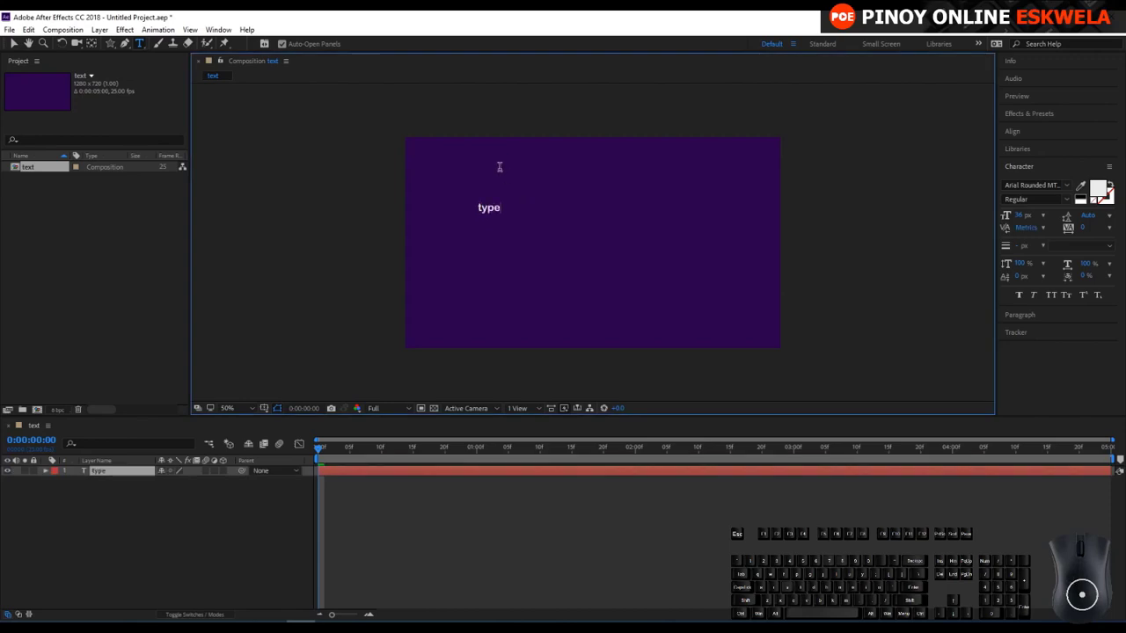
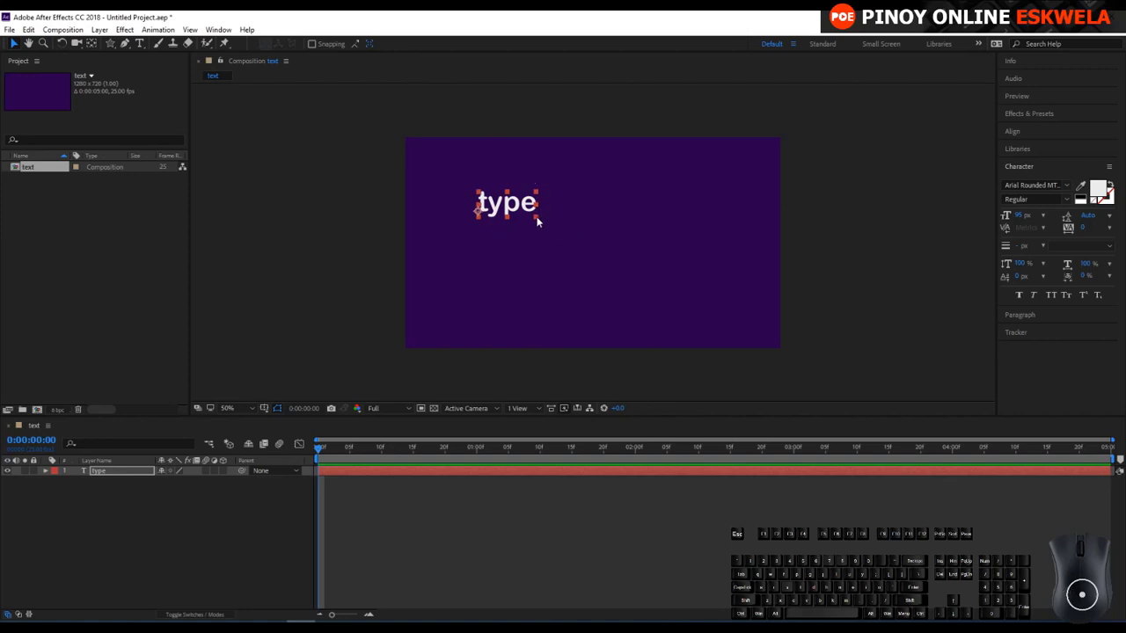
- Scale the 'type' word up much larger by its corner handle
{"action": "left_click_drag", "start_coordinate": [538, 221], "coordinate": [687, 279]}
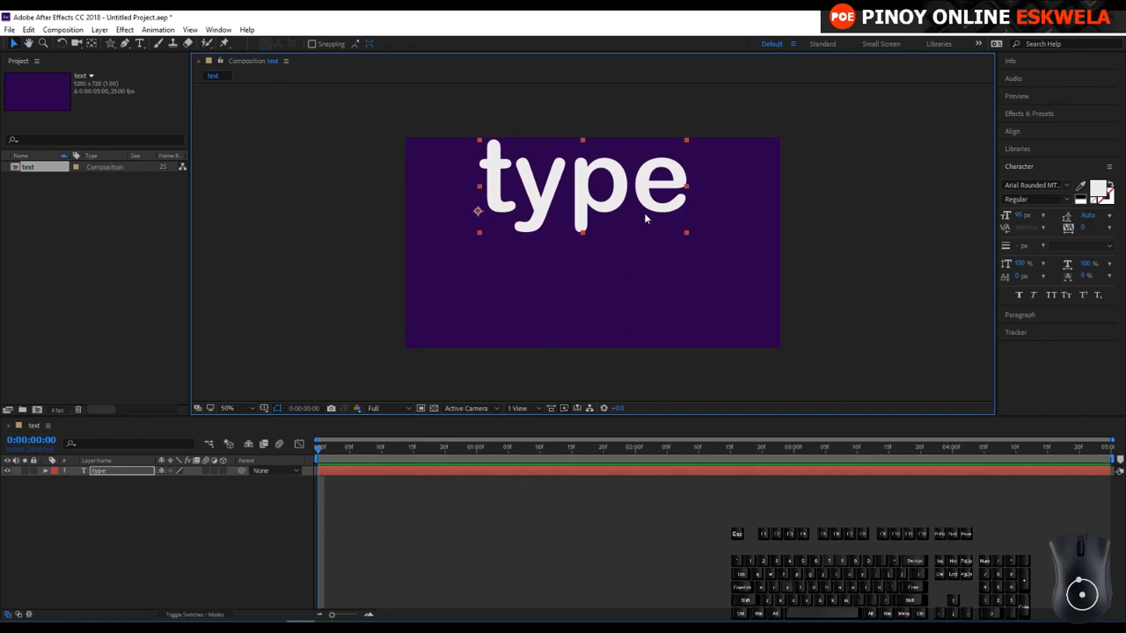
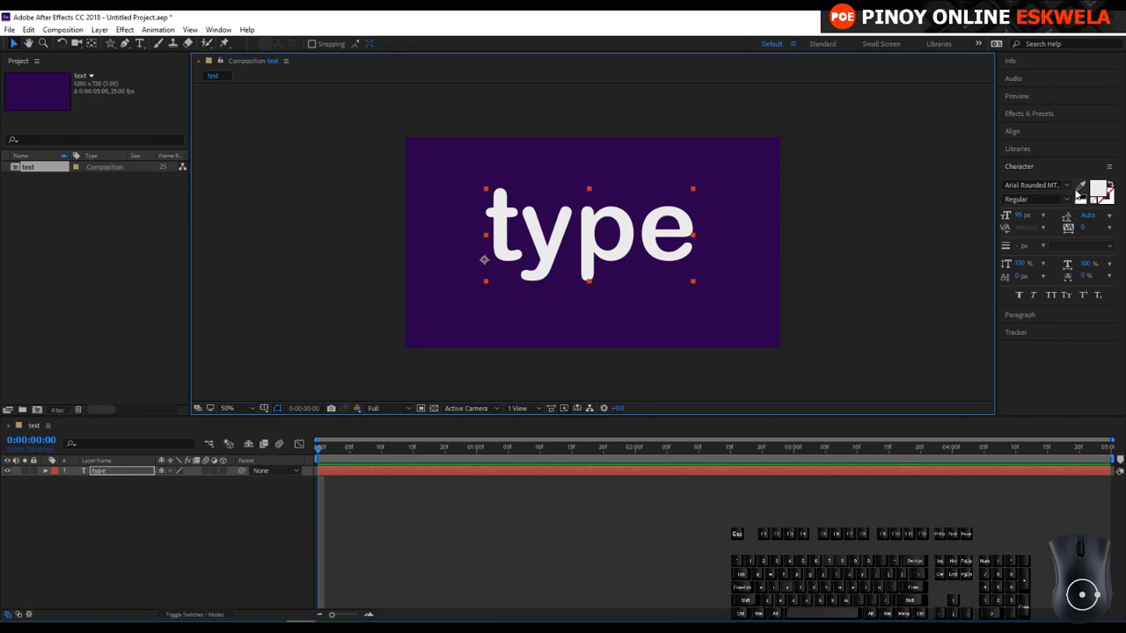
- Keep Bookman Old Style and set its style to Bold Italic in the Character panel
{"action": "left_click", "coordinate": [1068, 189]}
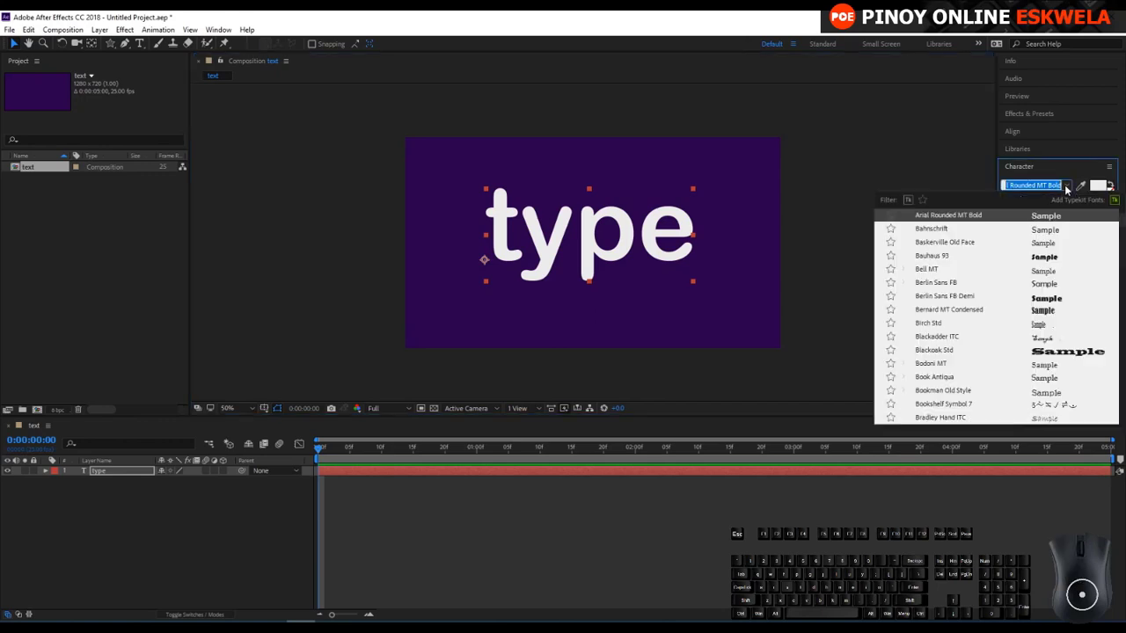
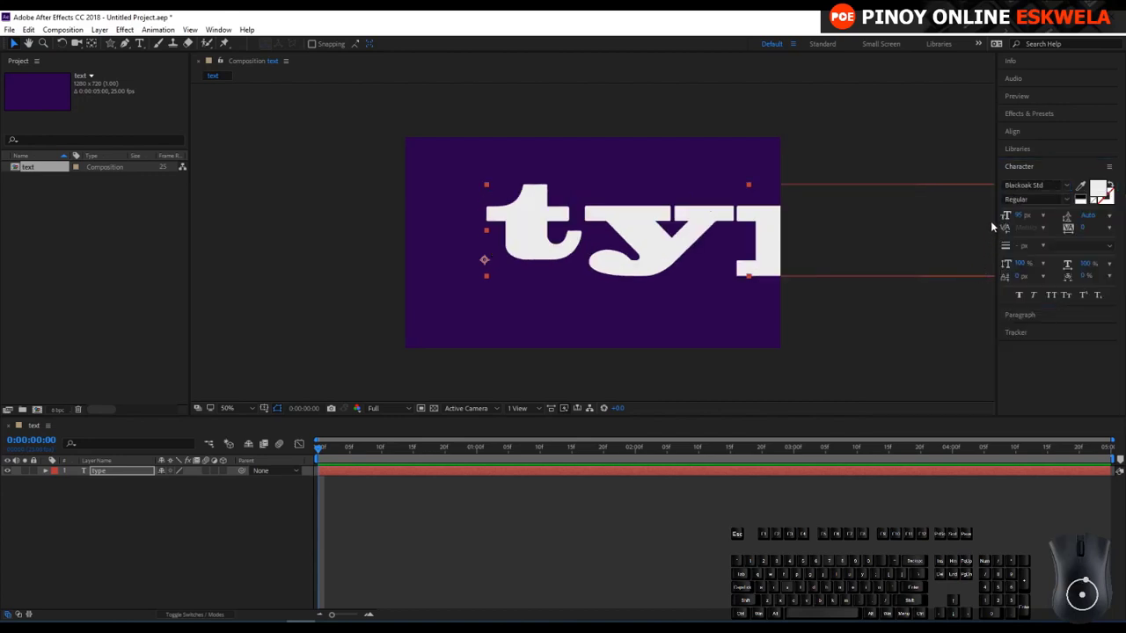
{"action": "left_click", "coordinate": [1069, 192]}
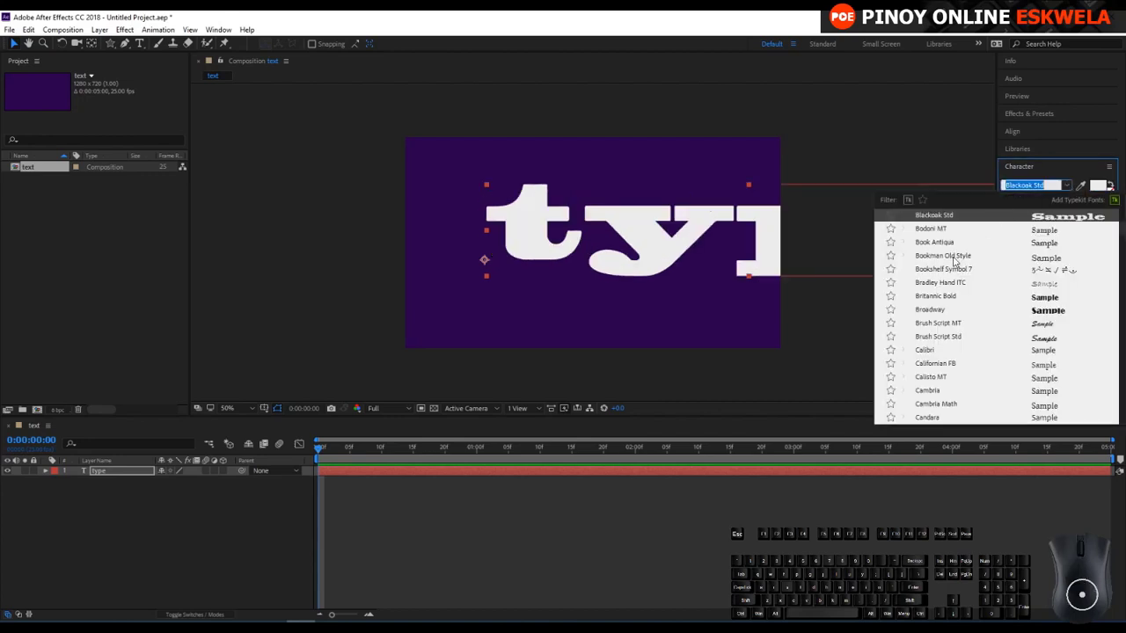
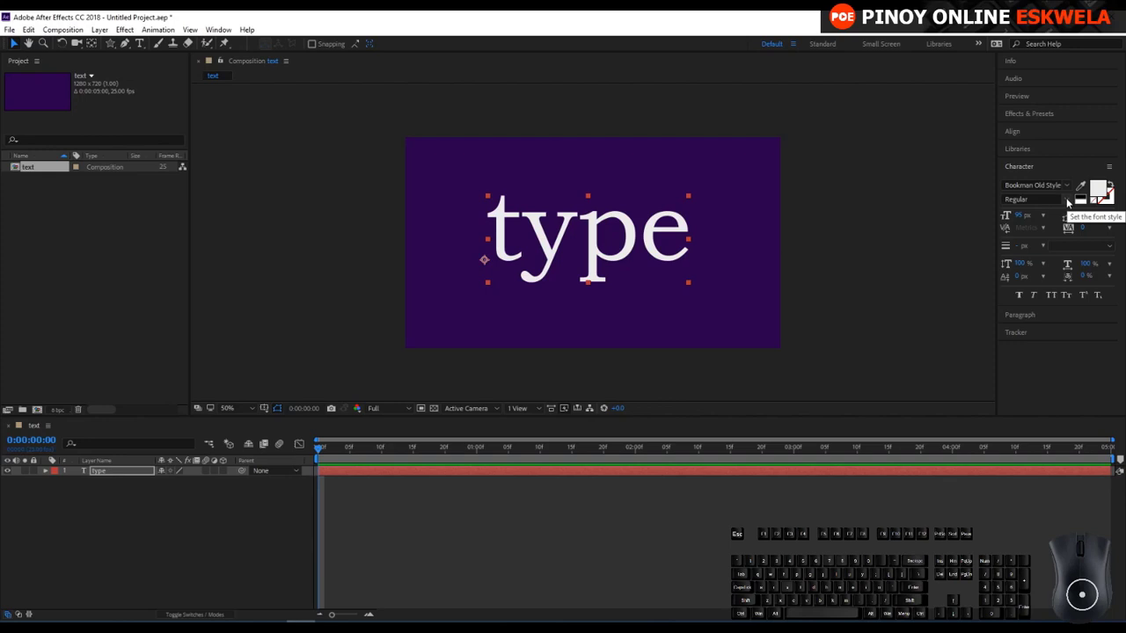
{"action": "left_click", "coordinate": [1069, 202]}
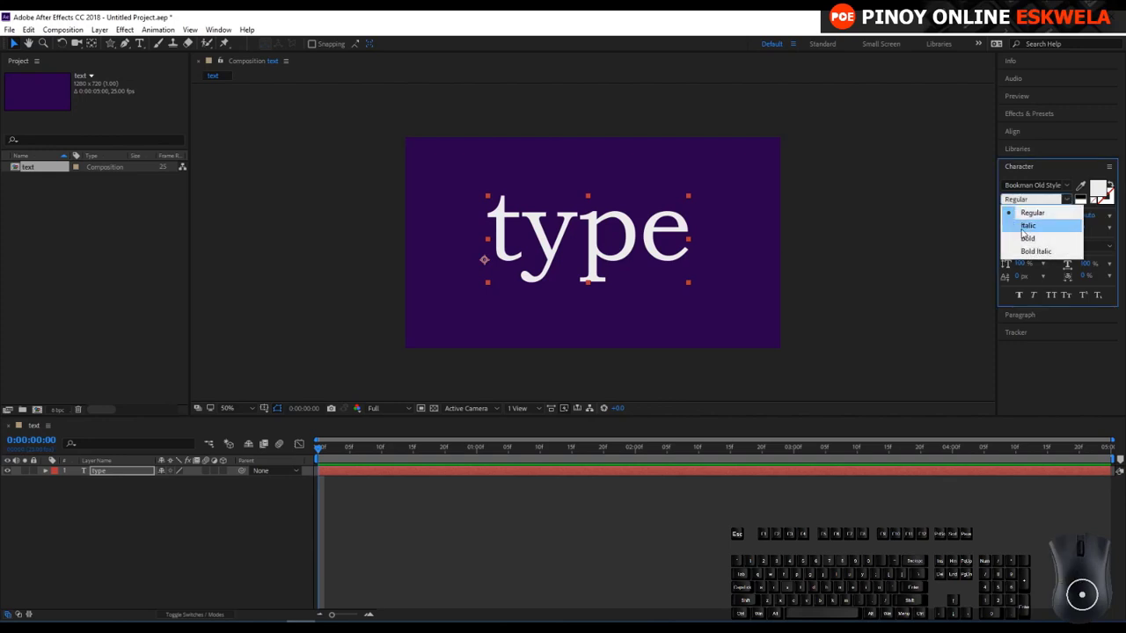
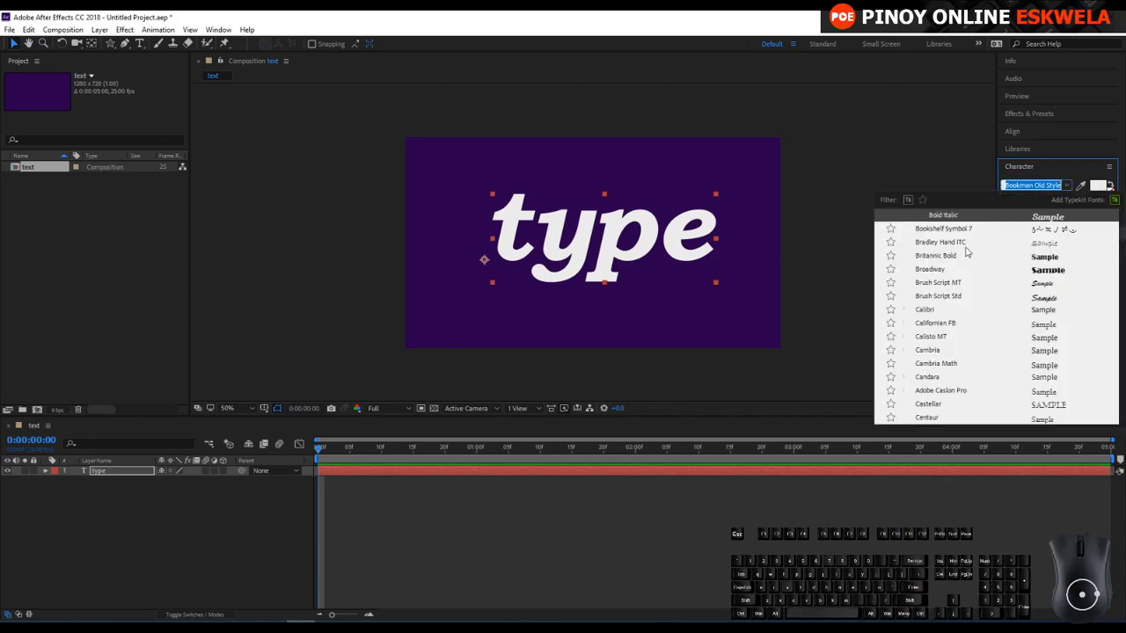
{"action": "left_click", "coordinate": [1068, 168]}
{"action": "left_click", "coordinate": [1049, 175]}
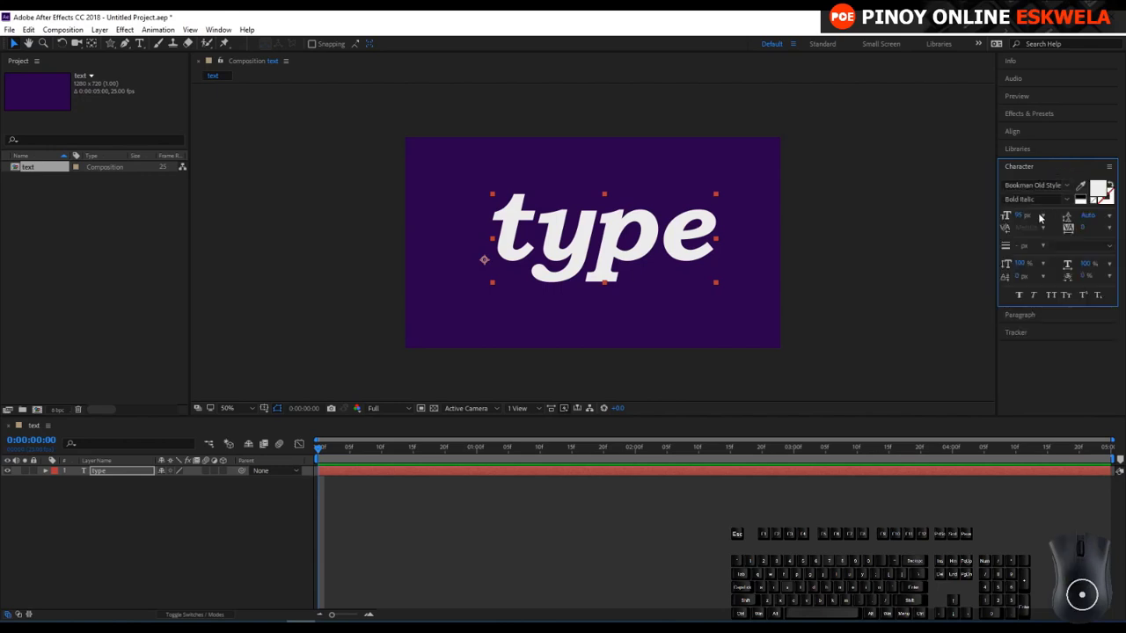
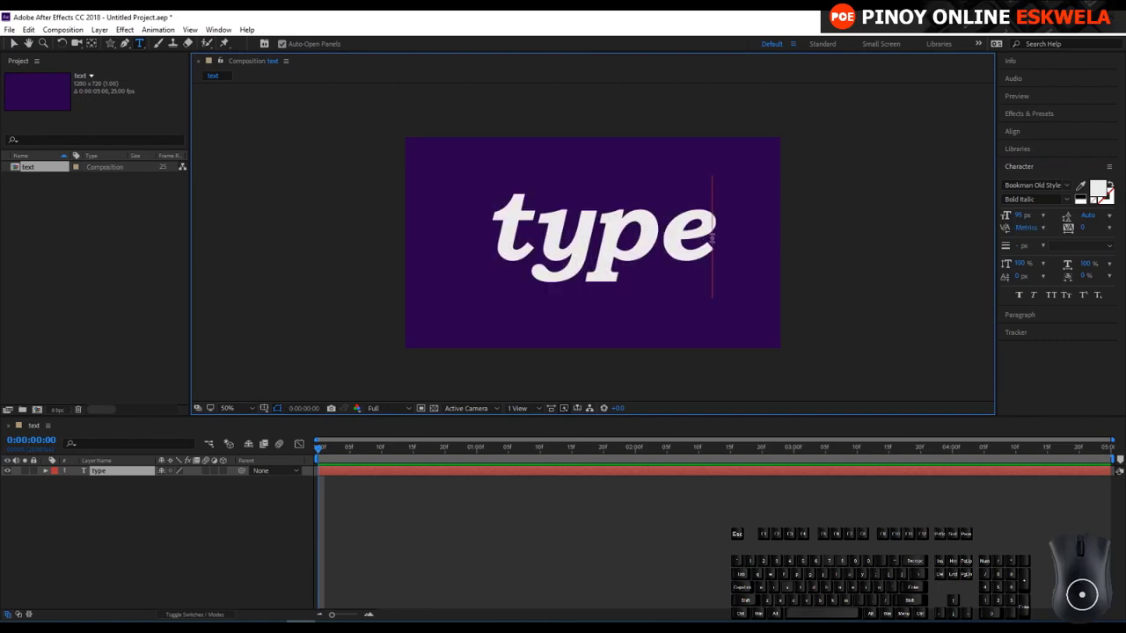
- Add the word 'logo' on a second line and select the two-line text
{"action": "key", "text": "space"}
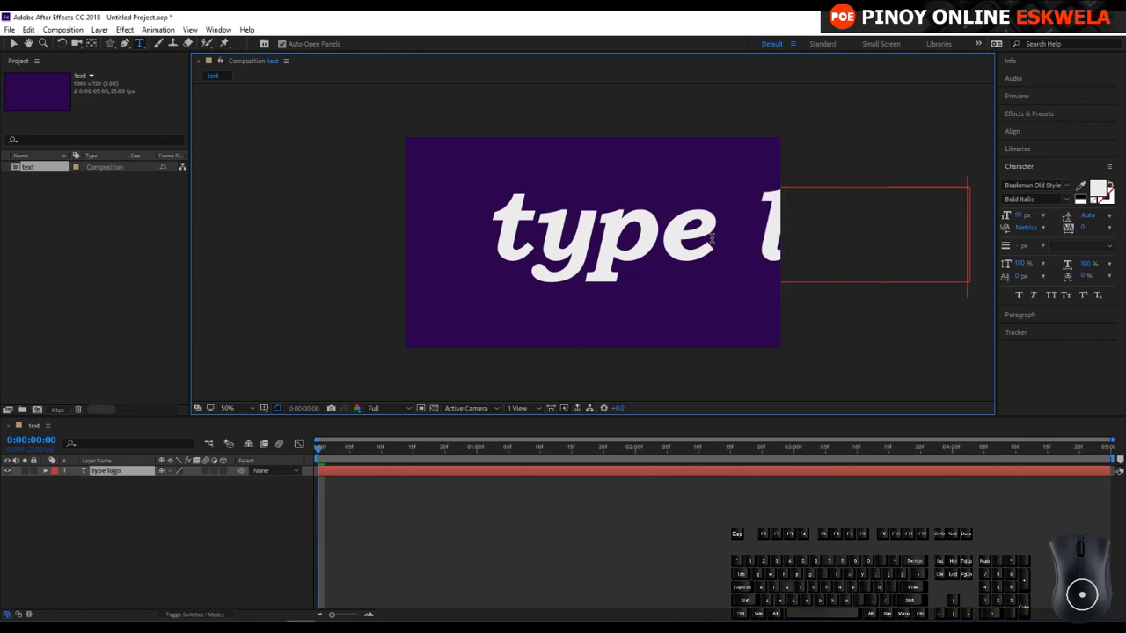
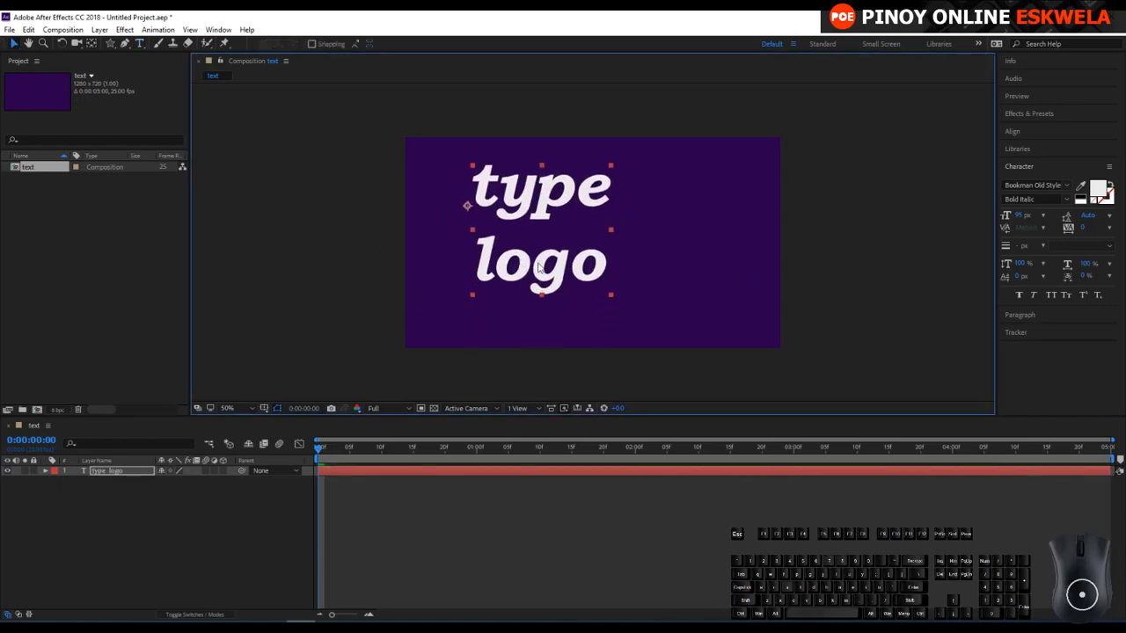
{"action": "left_click", "coordinate": [612, 299]}
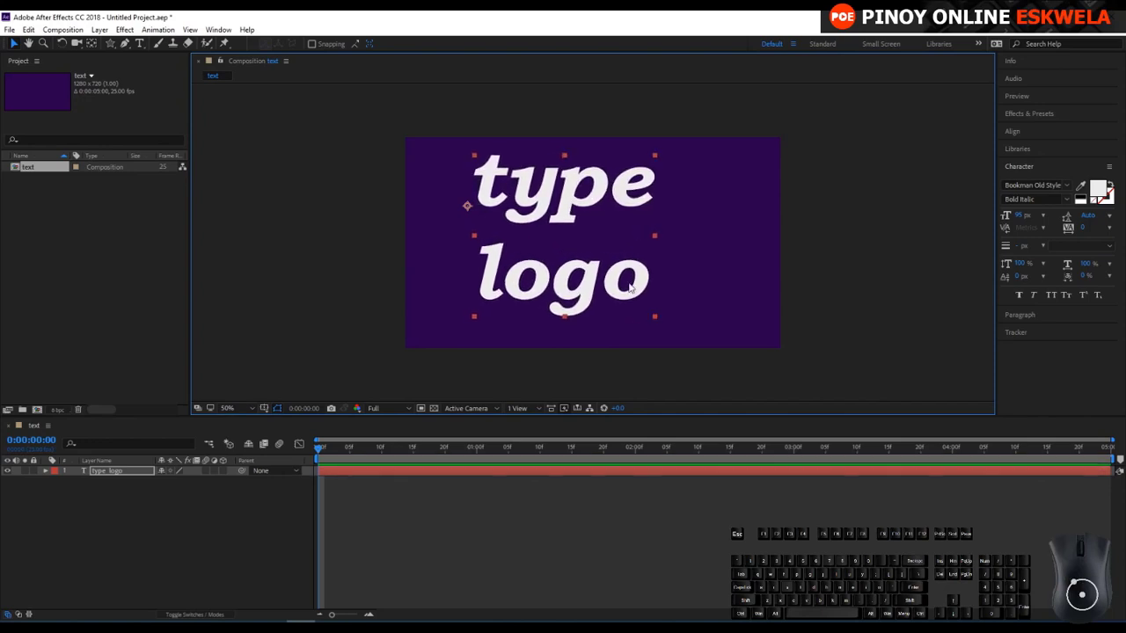
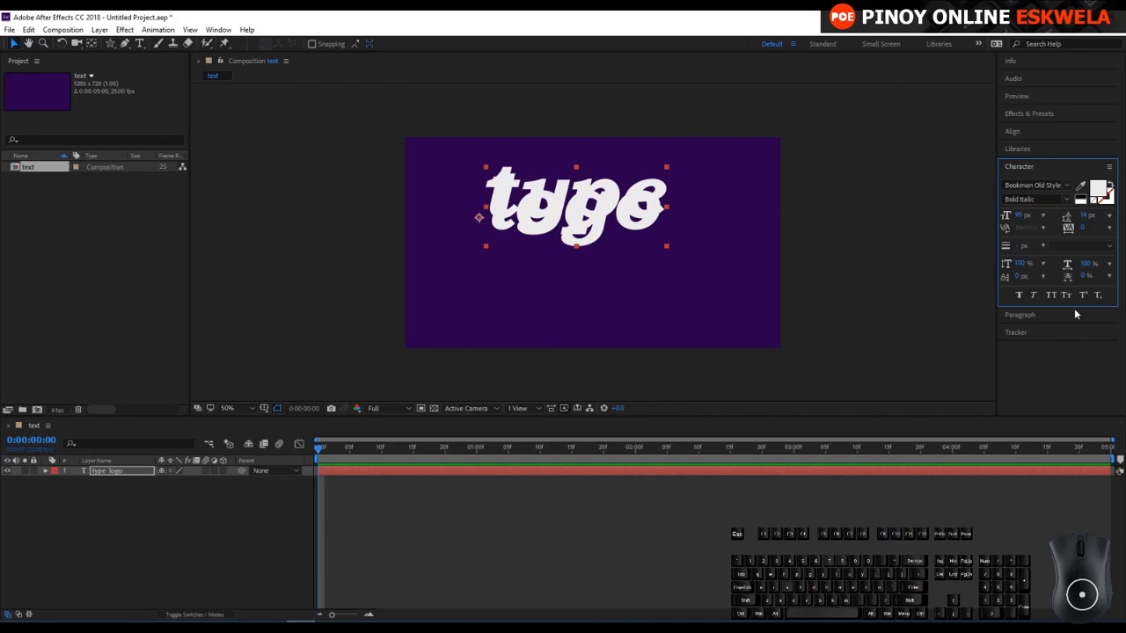
- Choose a preset leading value for the two-line text from the spacing list
{"action": "left_click", "coordinate": [1111, 216]}
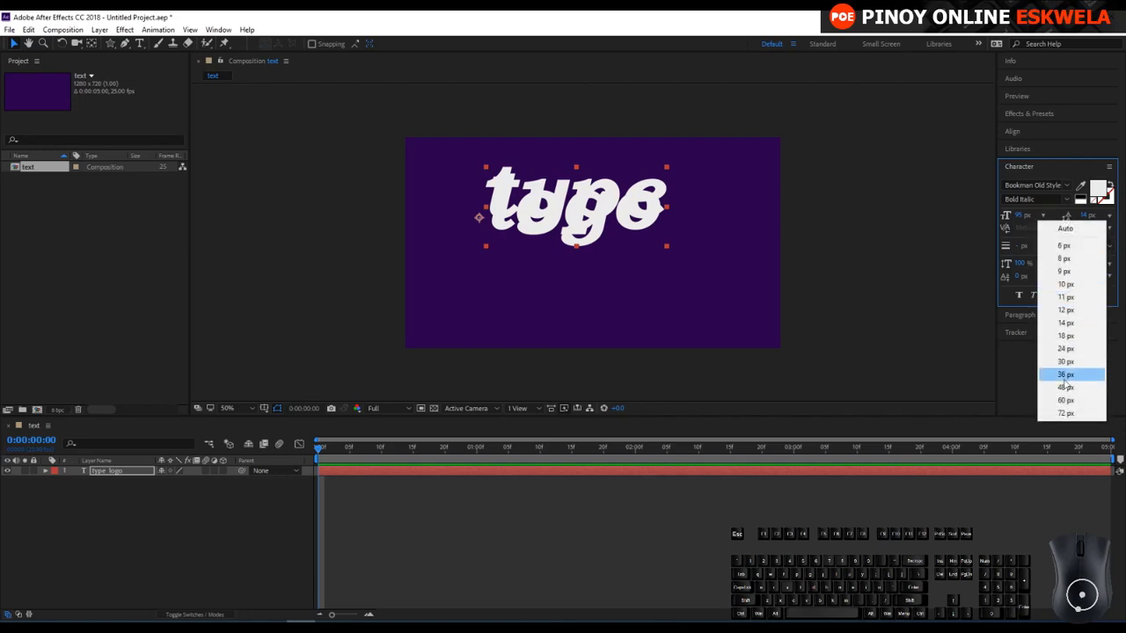
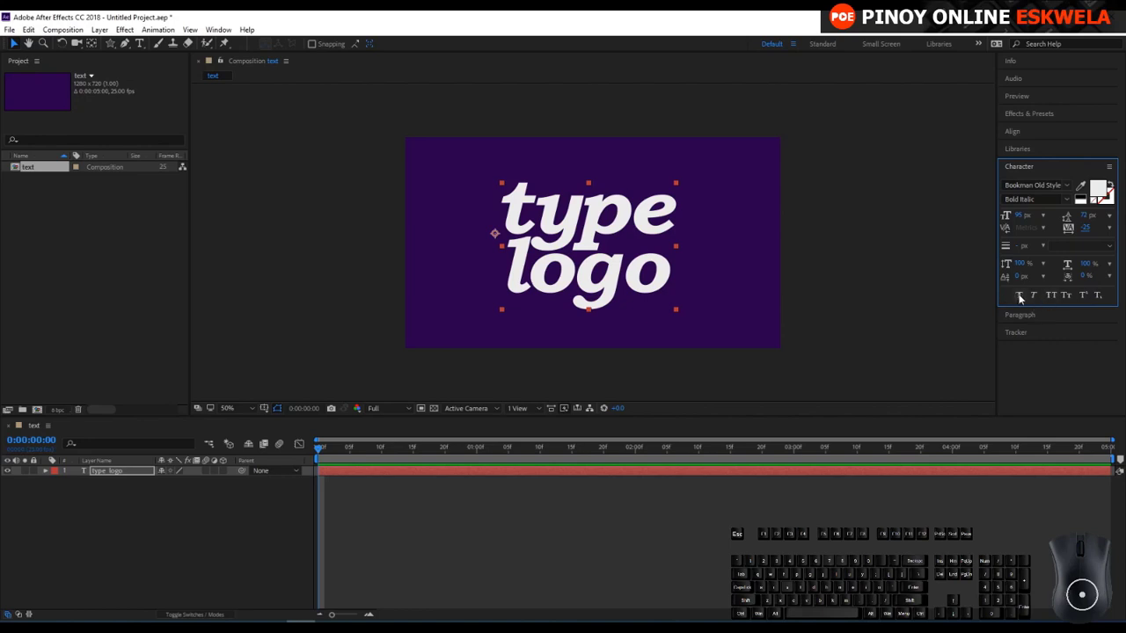
- Toggle All Caps on then off, and set a black stroke colour for the lettering
{"action": "left_click", "coordinate": [1051, 303]}
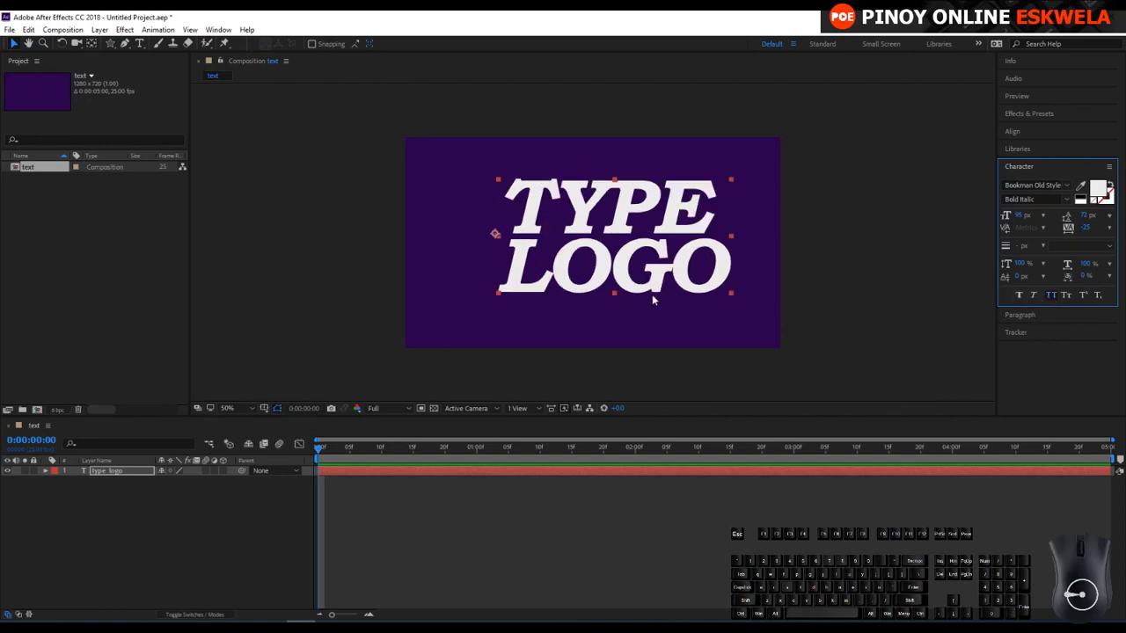
{"action": "left_click", "coordinate": [1051, 302]}
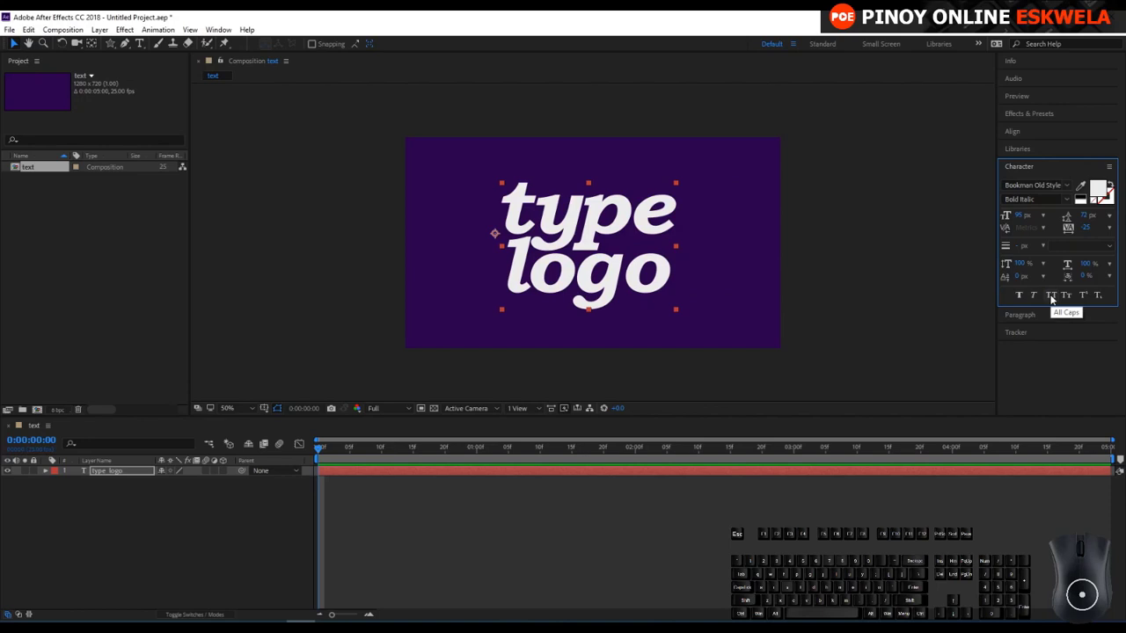
{"action": "left_click", "coordinate": [1068, 301]}
{"action": "left_click", "coordinate": [1071, 297]}
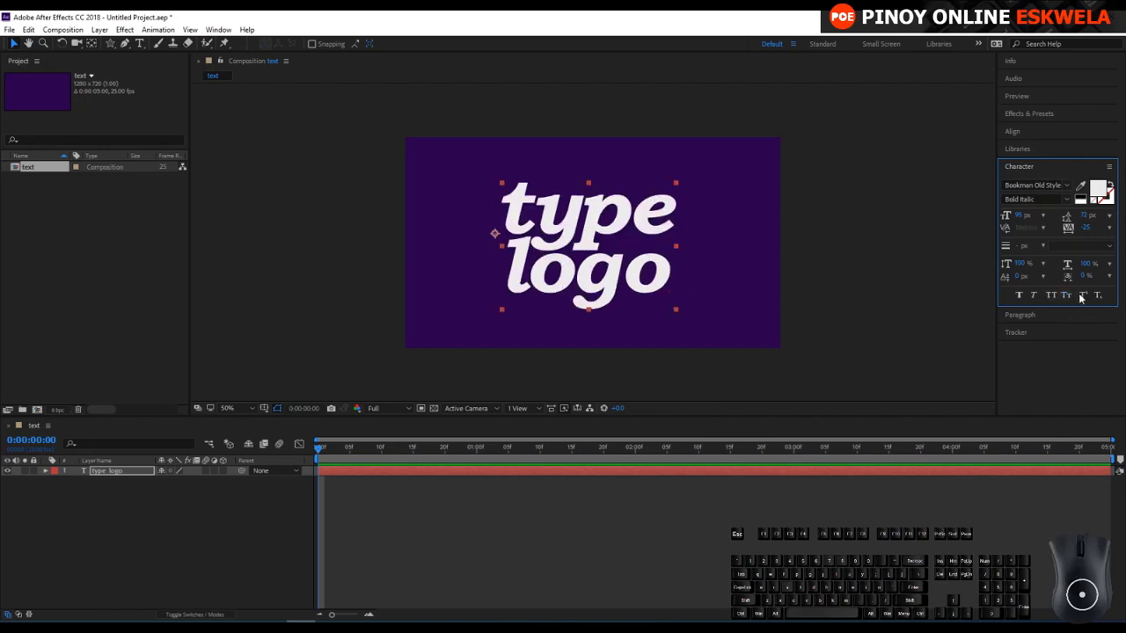
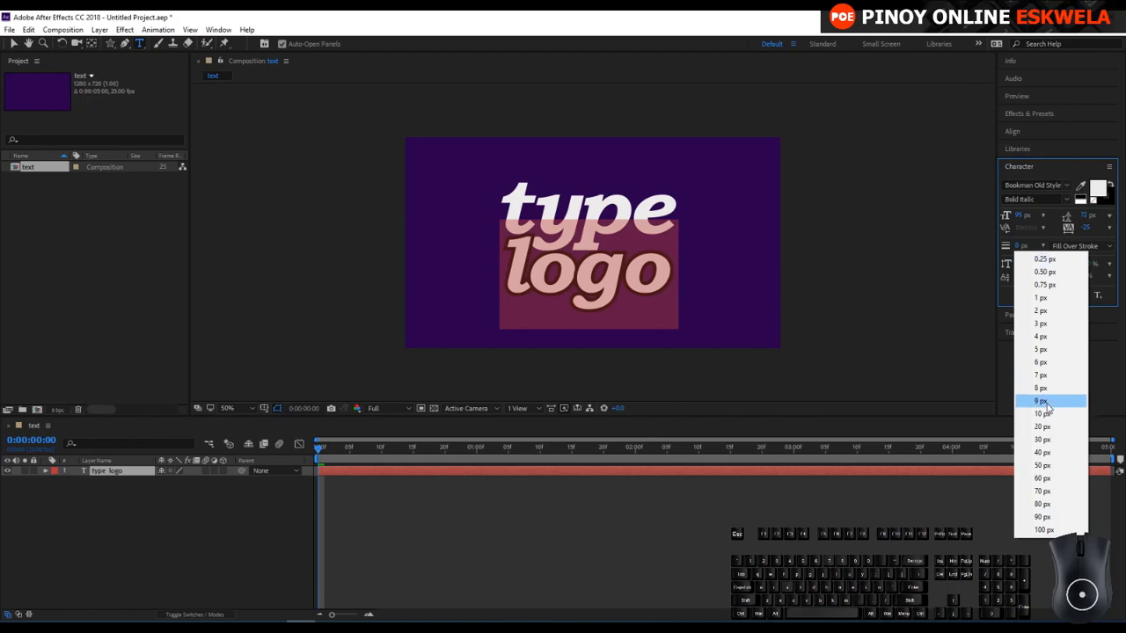
- Pick a thicker stroke width for the outline and bring up the Paragraph panel
{"action": "left_click", "coordinate": [966, 291]}
{"action": "left_click", "coordinate": [1007, 249]}
{"action": "left_click", "coordinate": [1007, 250]}
{"action": "double_click", "coordinate": [1008, 249]}
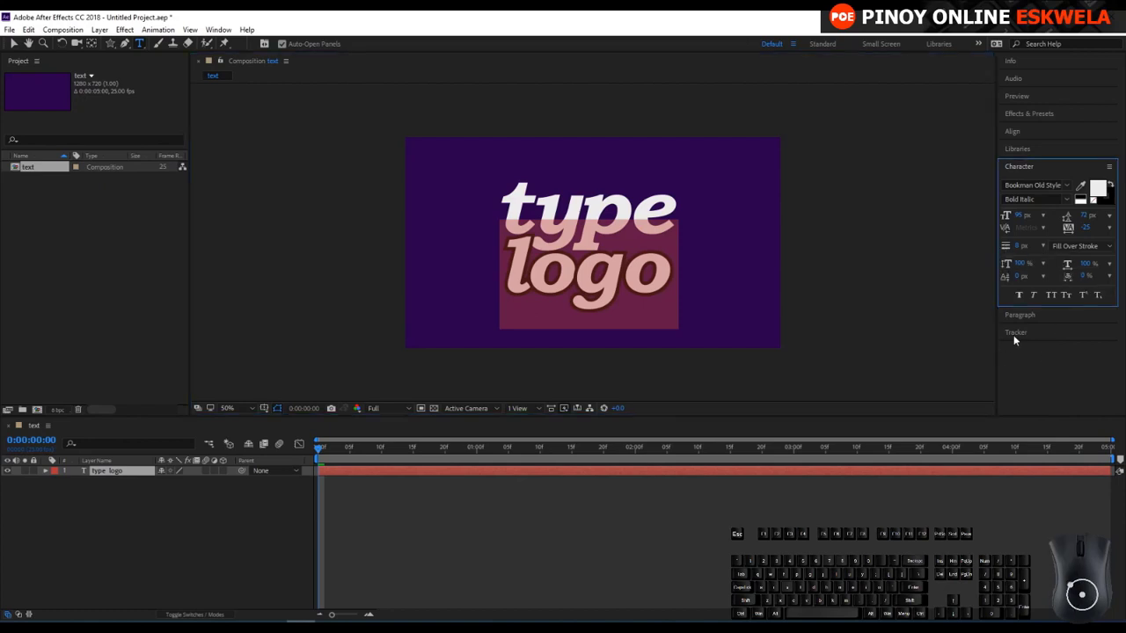
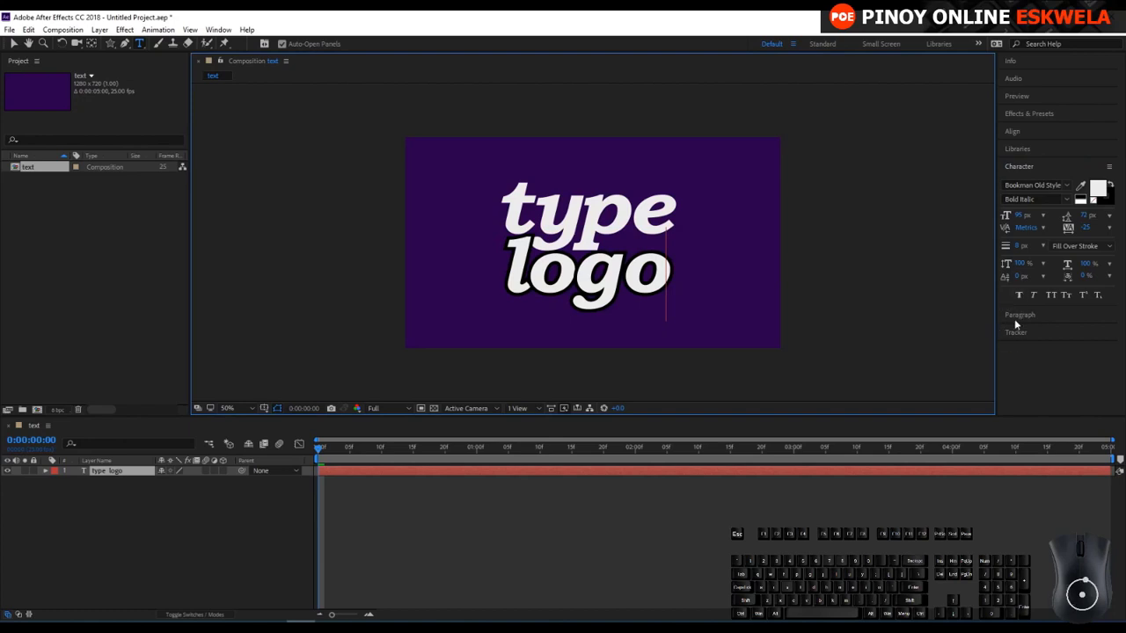
- Adjust paragraph alignment for the new small 'type' layer and return to Character settings
{"action": "left_click", "coordinate": [1017, 319]}
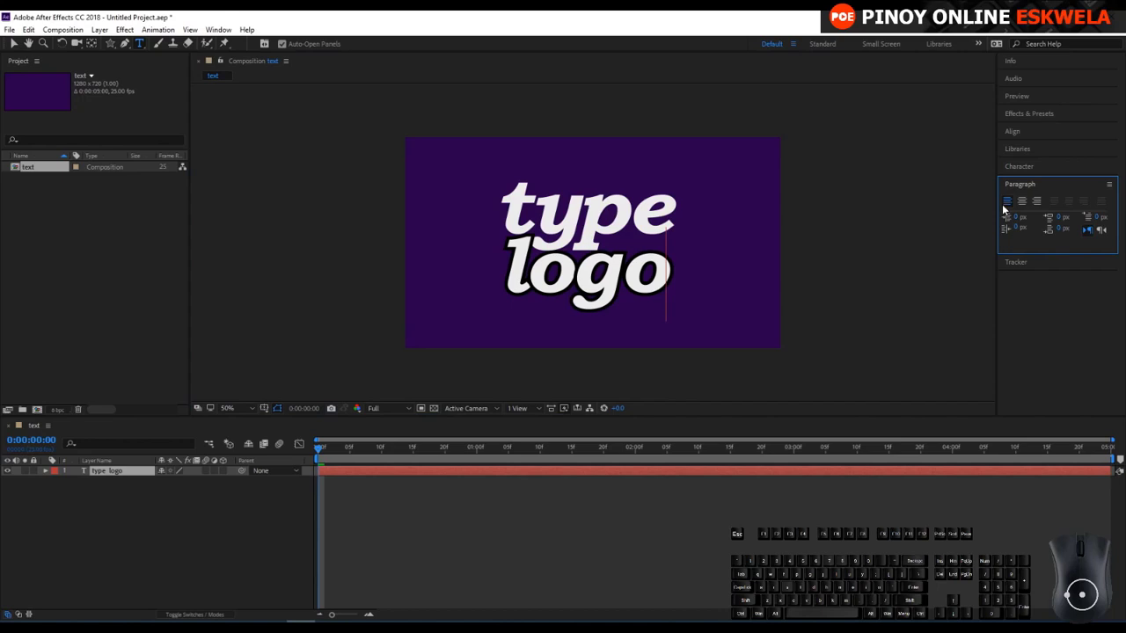
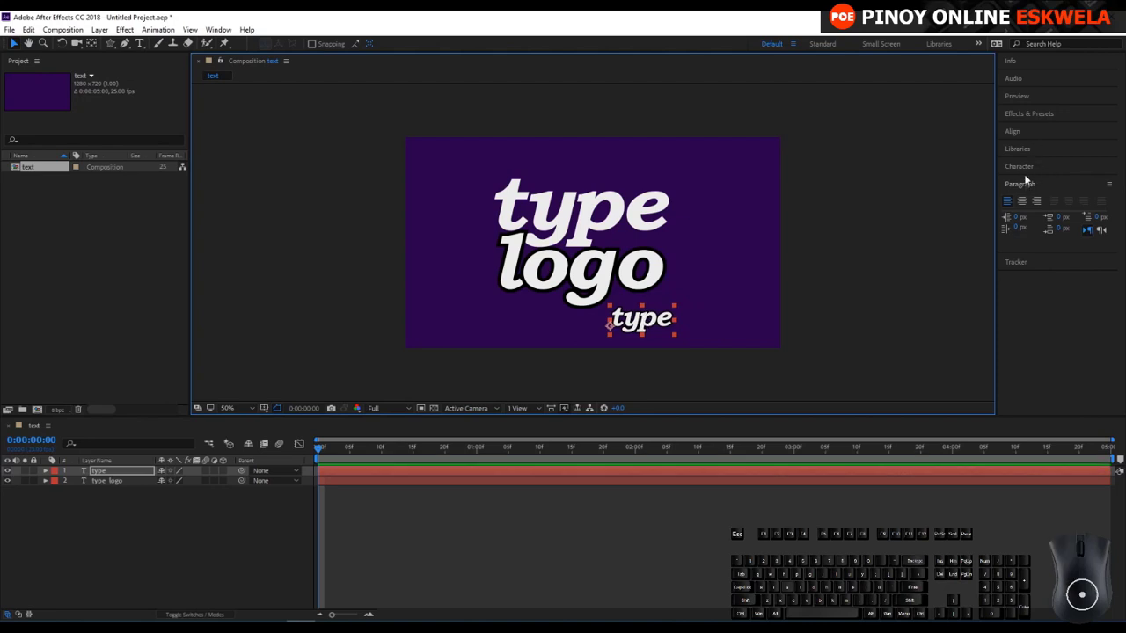
{"action": "left_click", "coordinate": [1023, 175]}
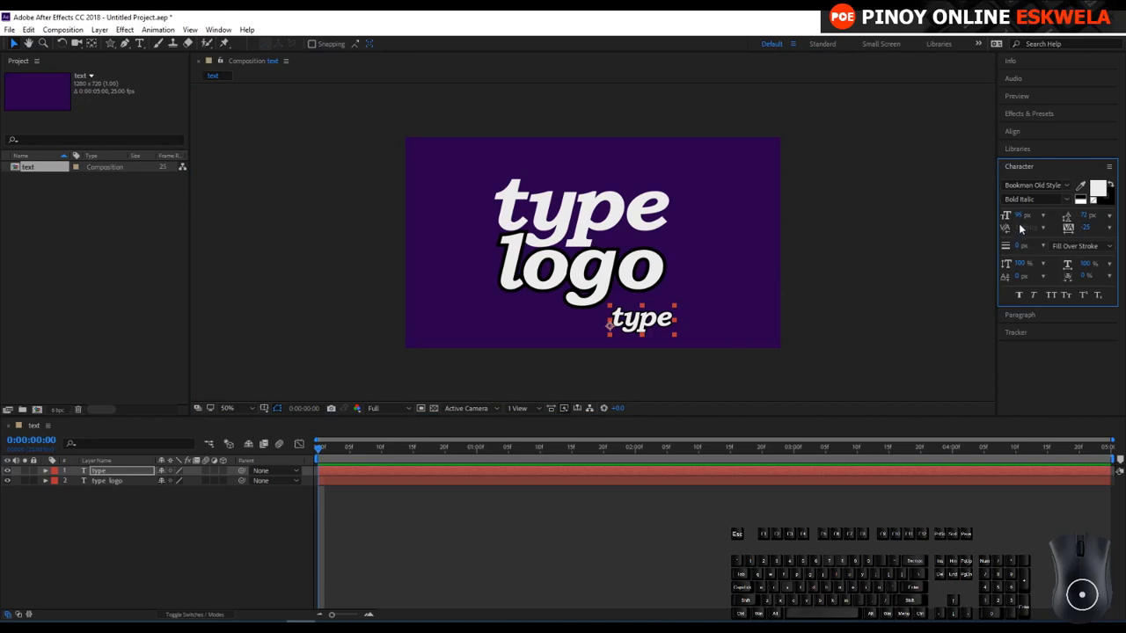